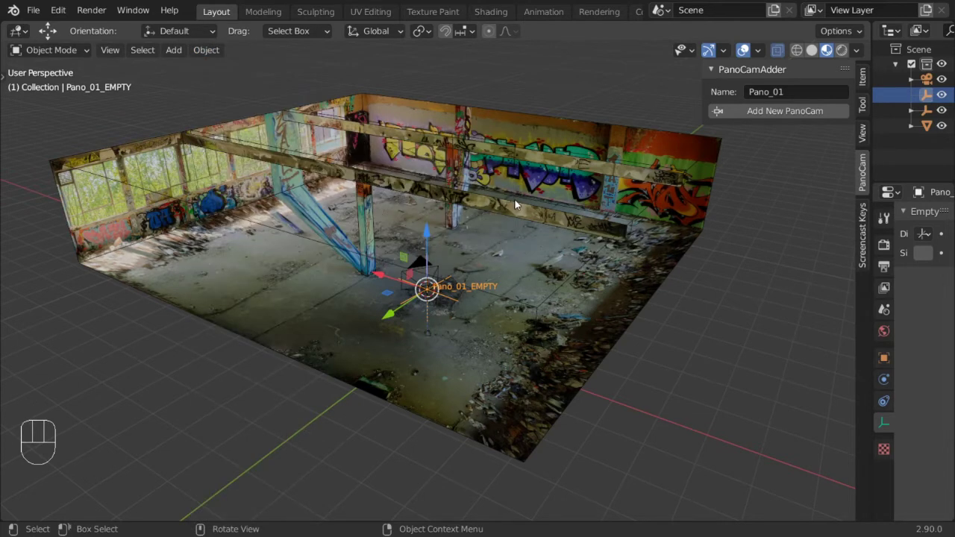
Select the room Plane mesh and move its origin to the 3D cursor at the Pano_01 empty
{"action": "left_click", "coordinate": [520, 206]}
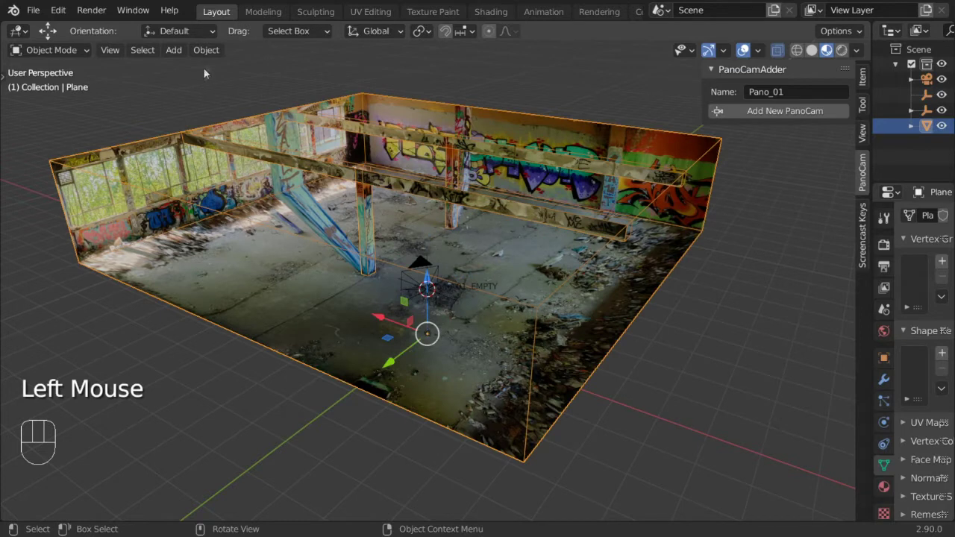
{"action": "left_click_drag", "start_coordinate": [212, 60], "coordinate": [428, 113]}
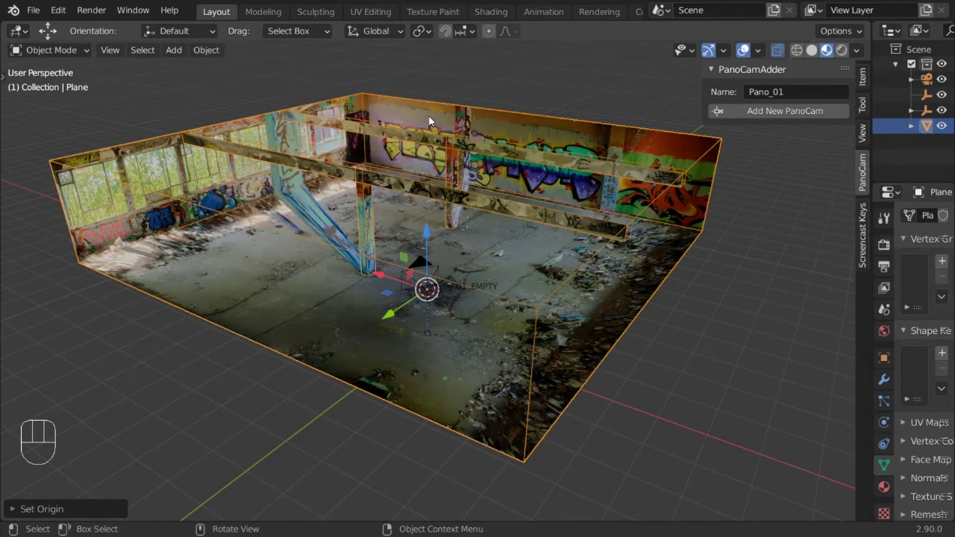
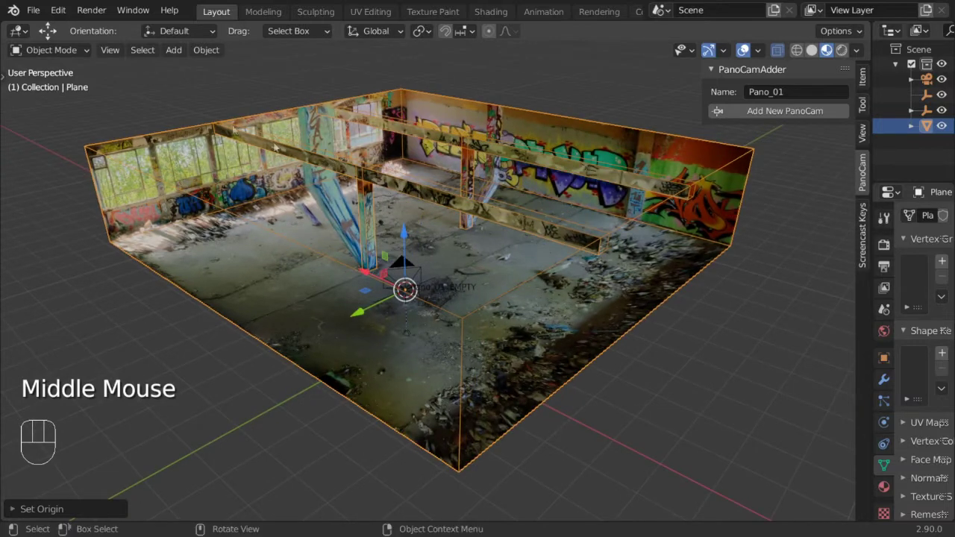
Clear the room mesh's location so it snaps back to the world origin
{"action": "left_click_drag", "start_coordinate": [218, 60], "coordinate": [370, 123]}
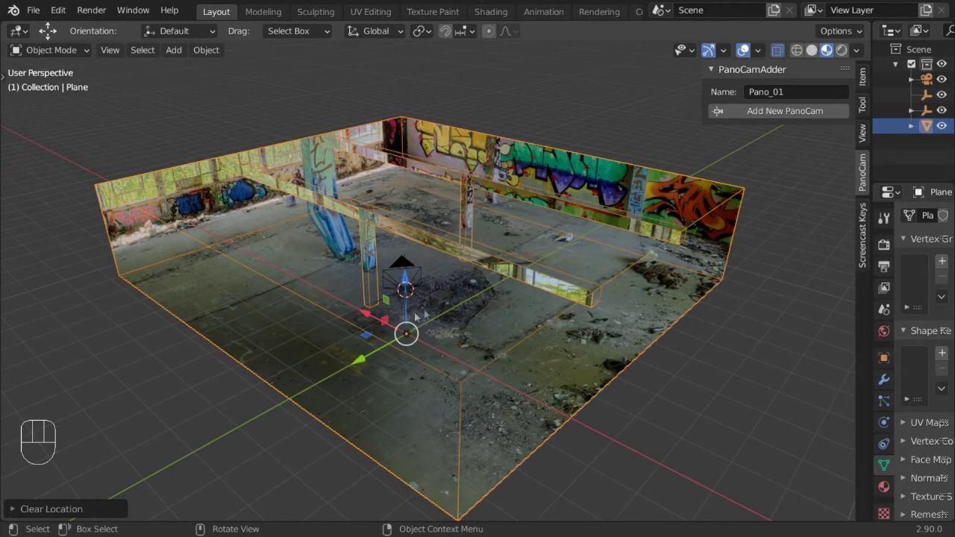
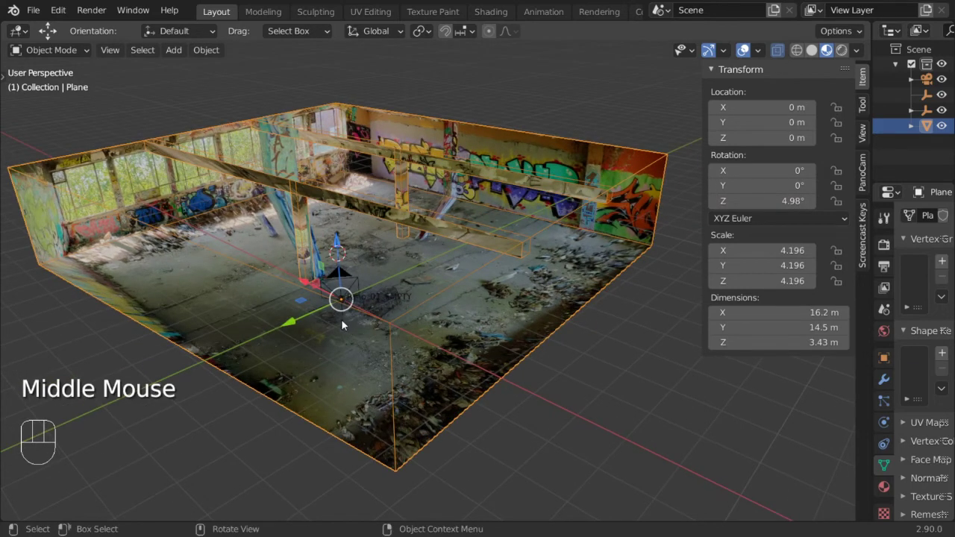
{"action": "left_click", "coordinate": [342, 317]}
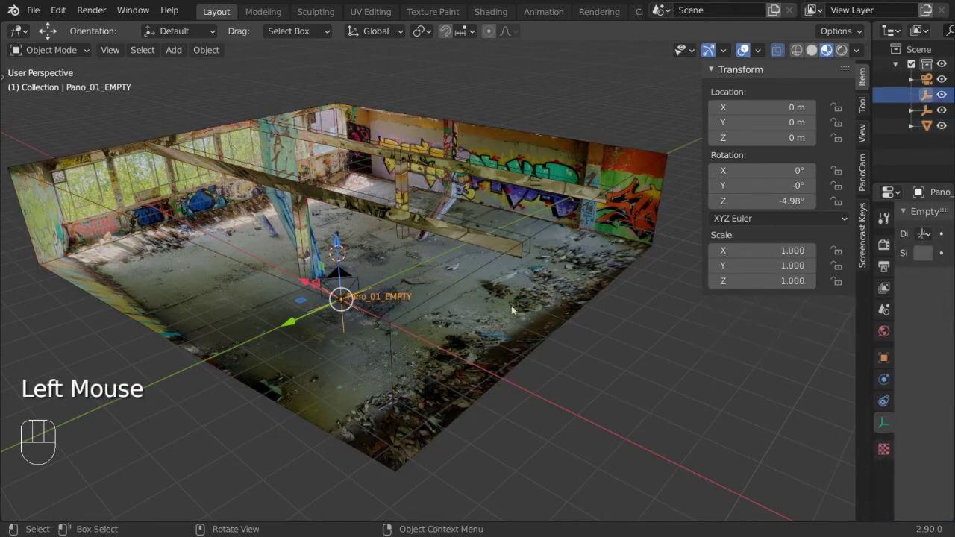
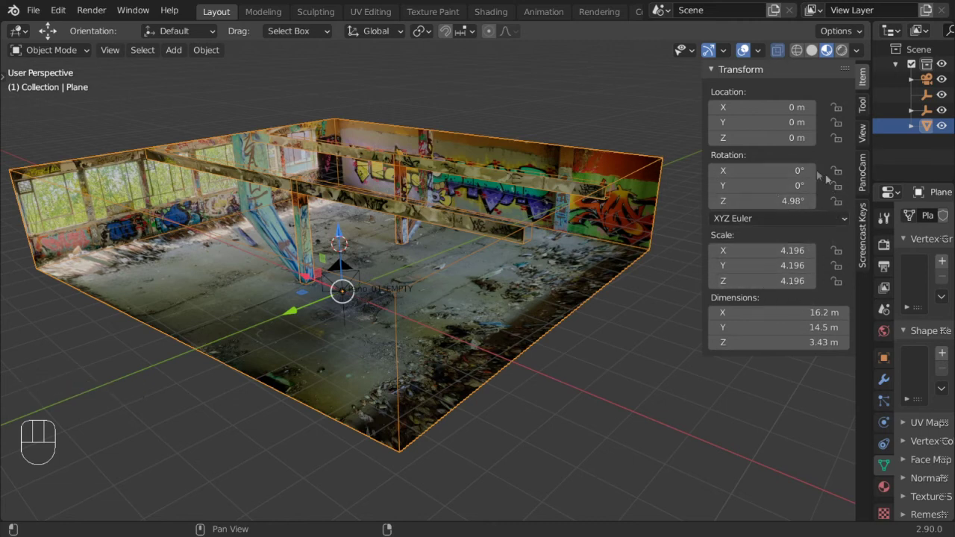
Apply Rotation & Scale so the room mesh reads rotation 0° and scale 1.000
{"action": "left_click_drag", "start_coordinate": [224, 63], "coordinate": [422, 200]}
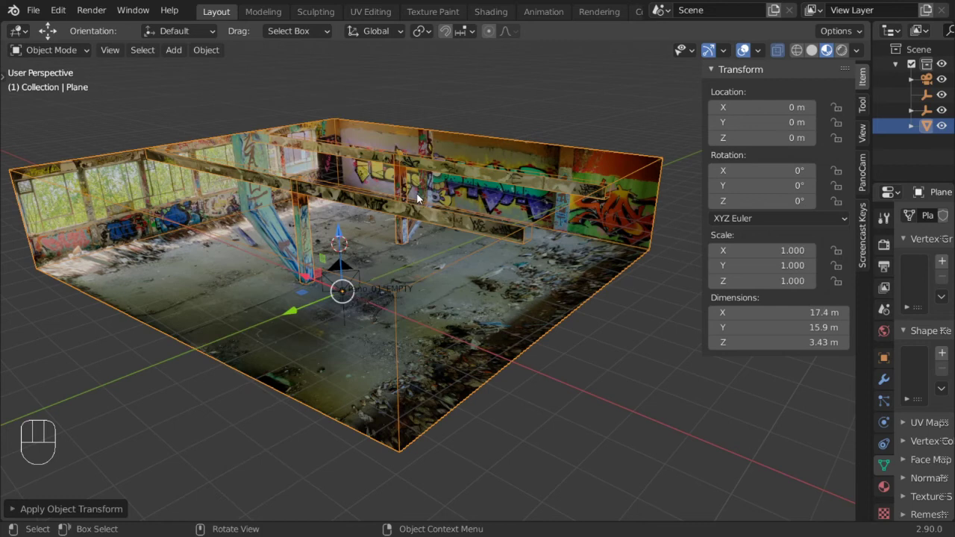